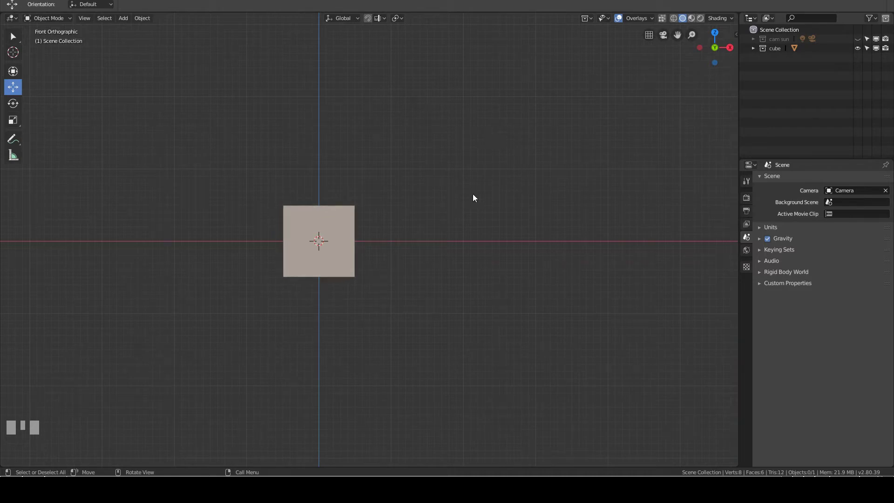
Toggle the front view between orthographic and perspective with Numpad 5.
key("KP_5")
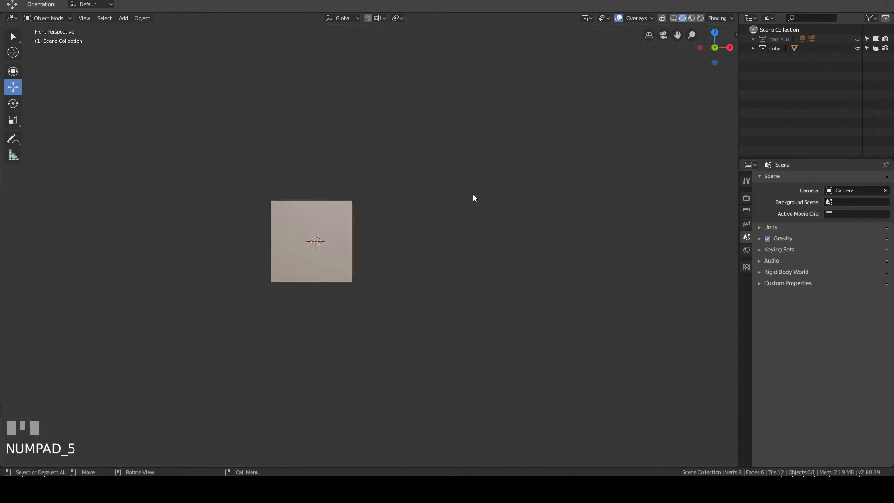
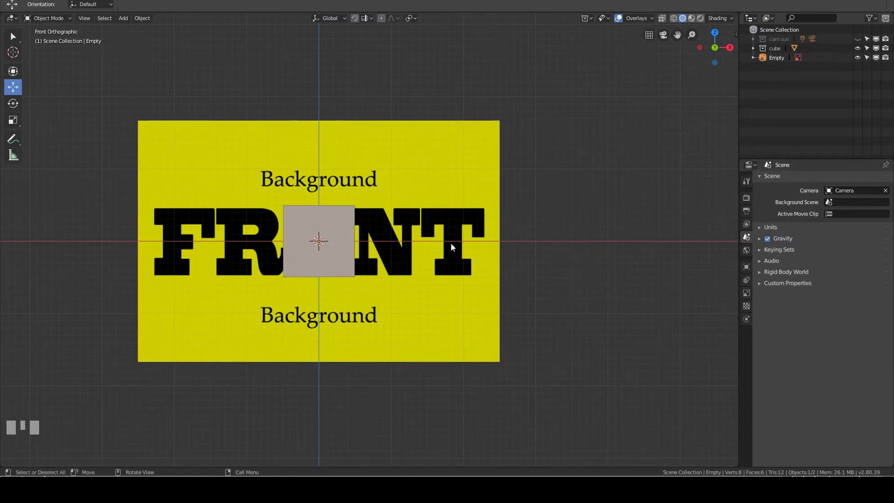
Start scaling and rotating the FRONT reference empty, then cancel so it stays level.
key("s")
left_click(508, 221)
key("r")
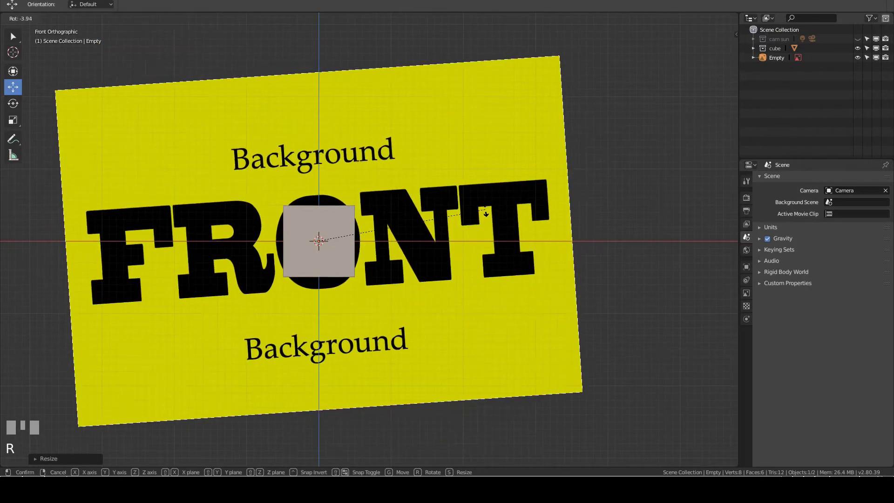
right_click(775, 241)
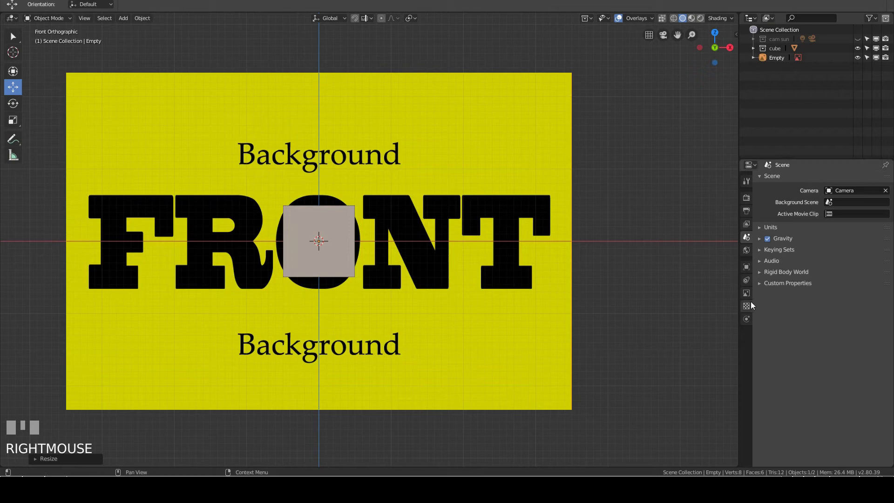
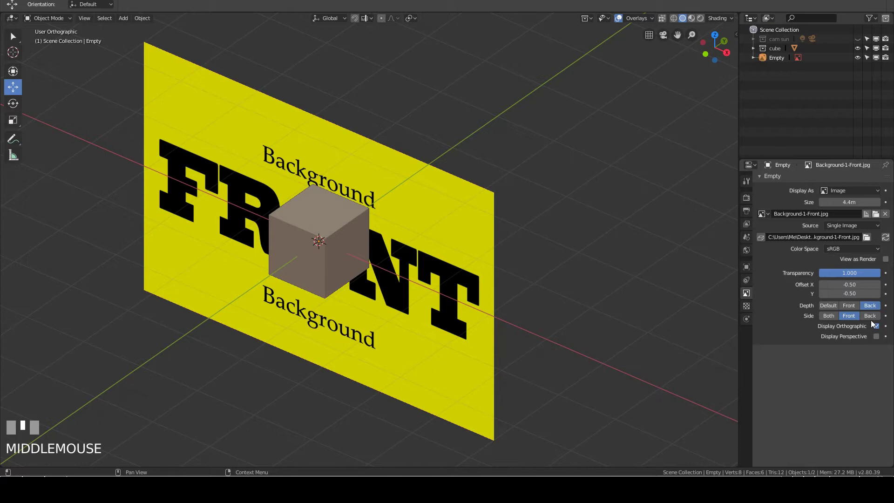
Try Depth Front and Default, then set Depth to Back and check it from the front view.
left_click(850, 309)
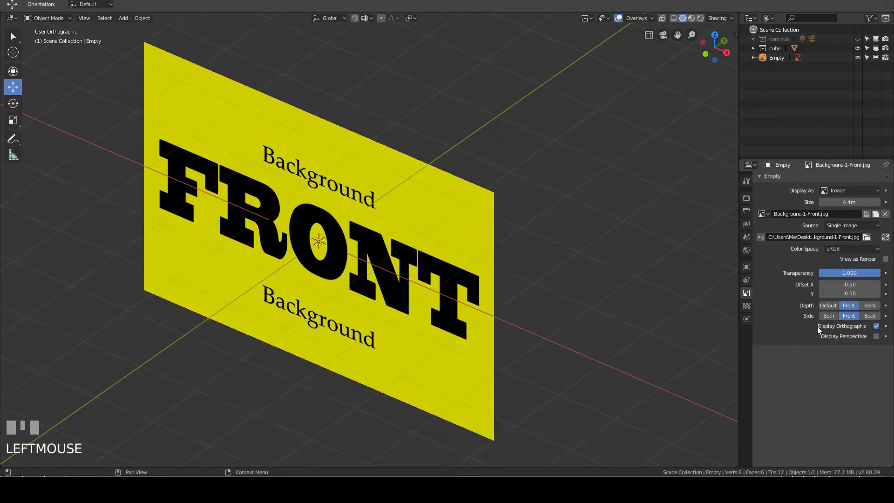
left_click(829, 307)
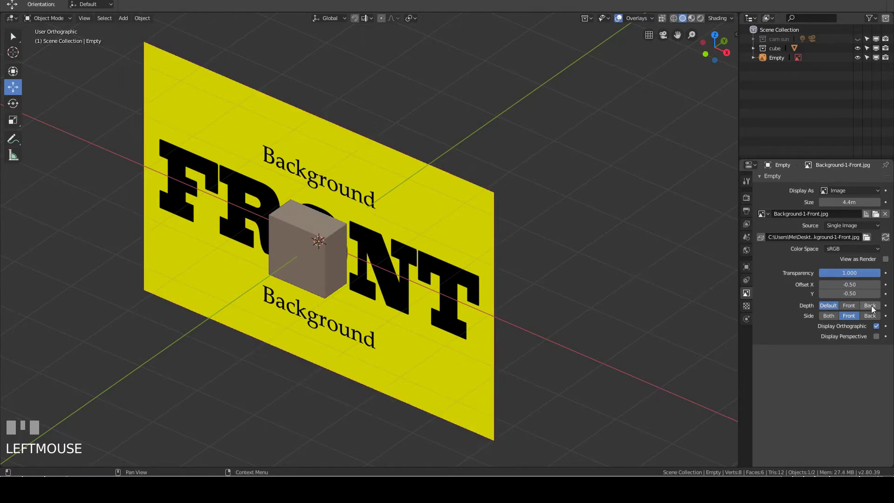
left_click(873, 308)
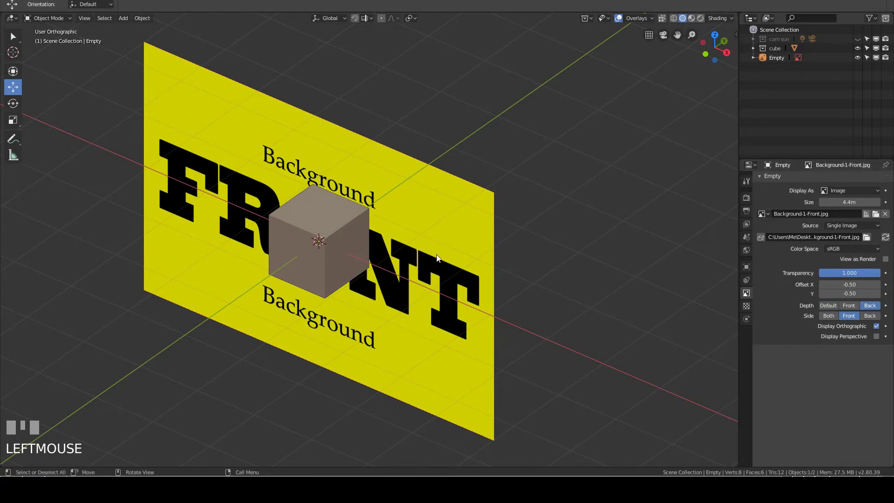
key("KP_1")
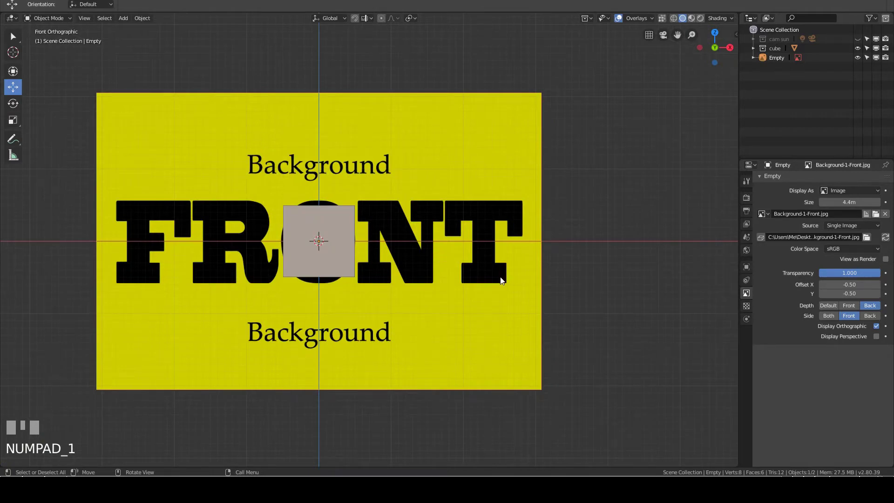
scroll("down", 3)
Compare Side Back and Both while checking the image from behind and in front.
key("ctrl+KP_1")
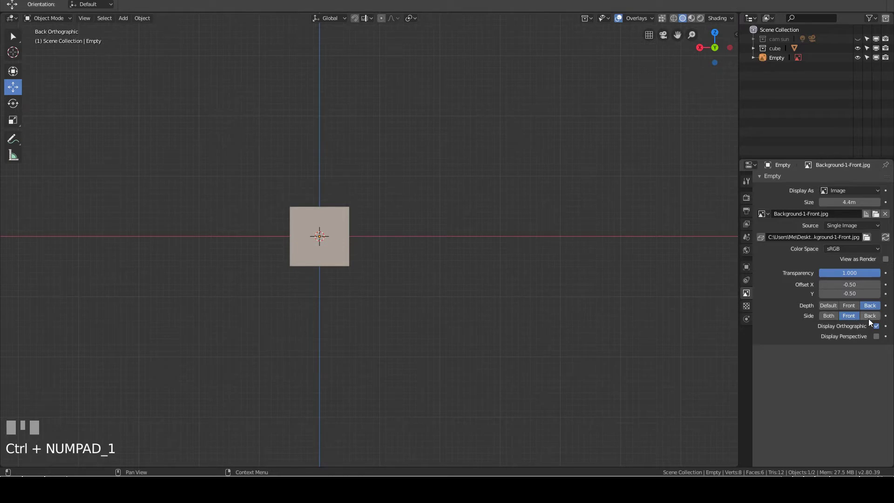
left_click_drag(873, 318, 530, 312)
key("KP_1")
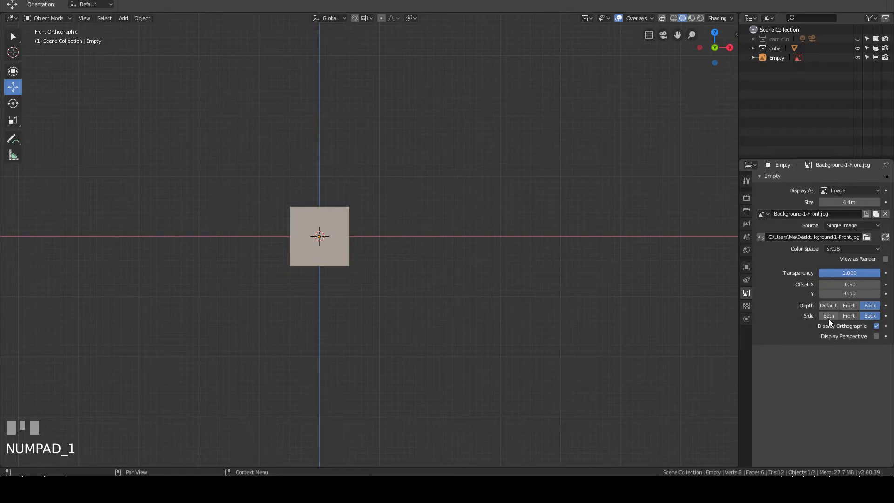
left_click(831, 320)
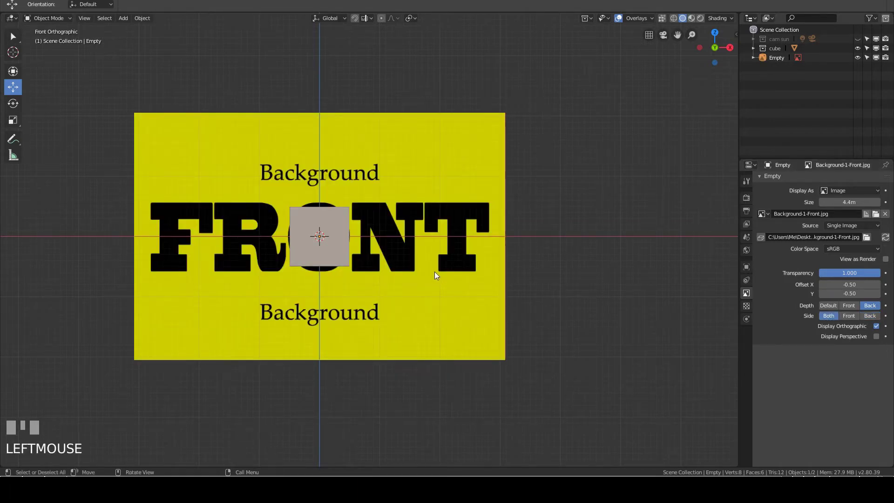
Check both views again, then set Side to Front so the image shows only from its front.
key("ctrl+KP_1")
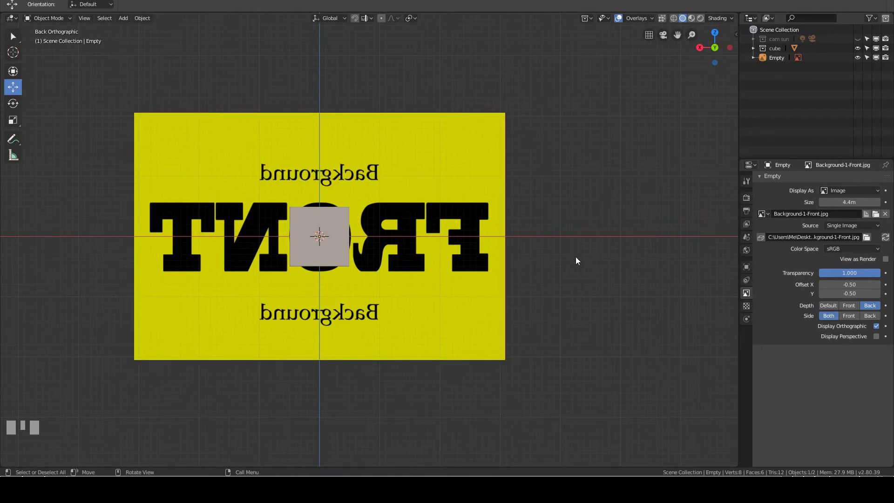
key("KP_1")
left_click_drag(854, 321, 464, 247)
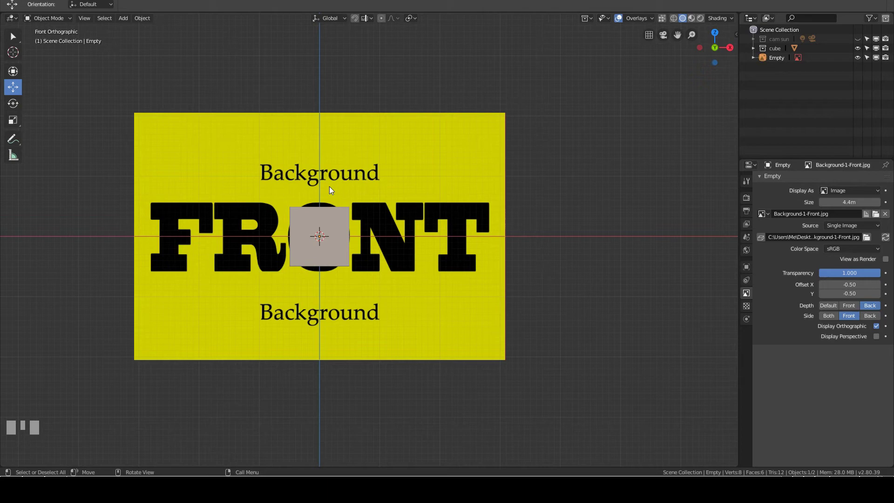
Check the image in perspective, enlarge it to 5 m, and return to an orthographic view.
key("KP_5")
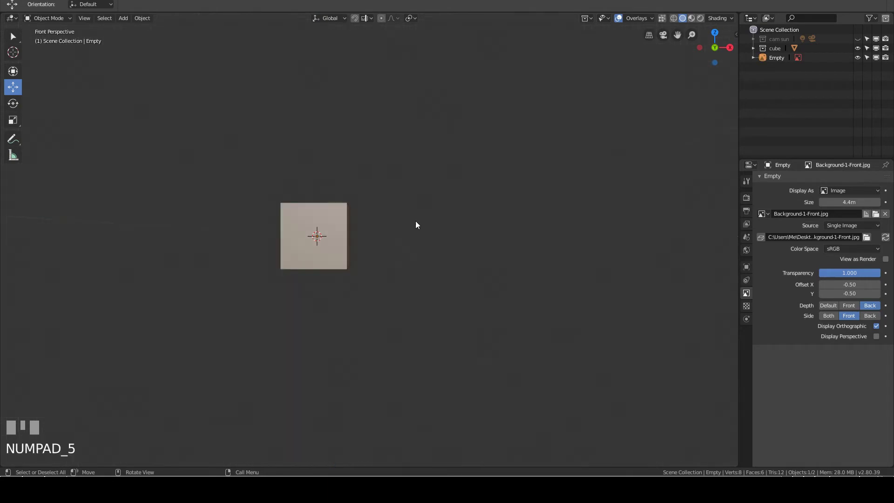
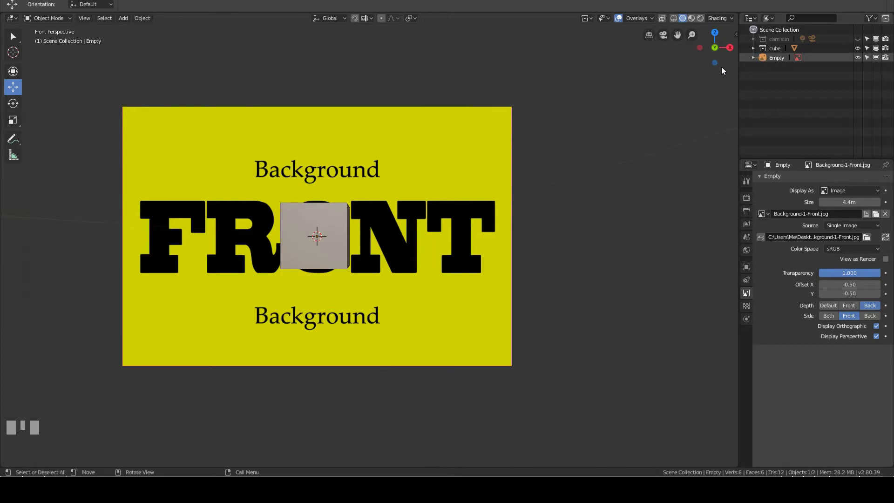
key("KP_1")
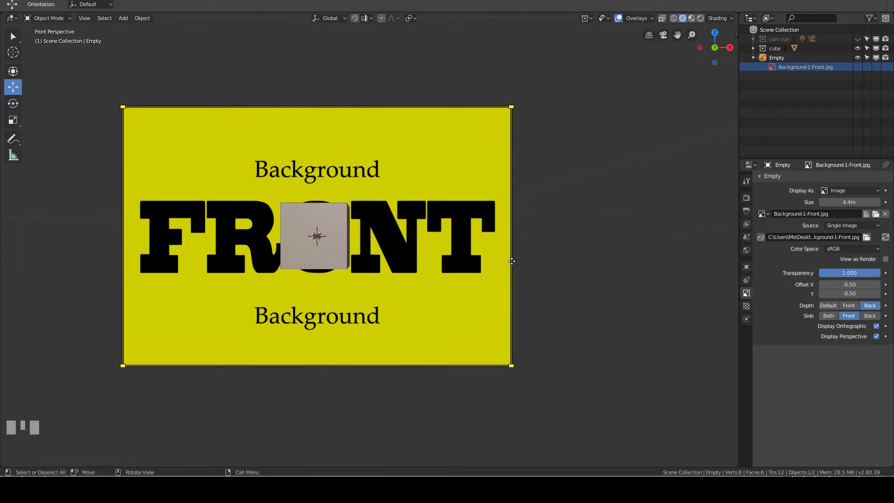
left_click_drag(587, 206, 539, 169)
key("ctrl+KP_1")
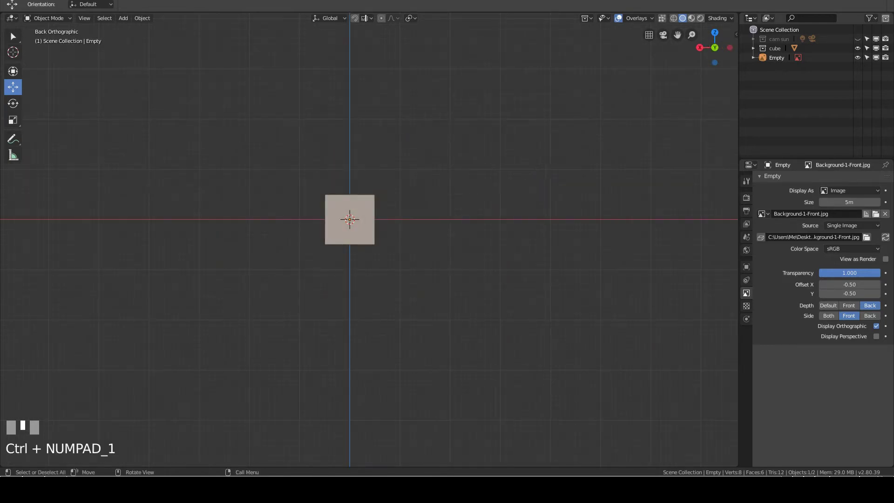
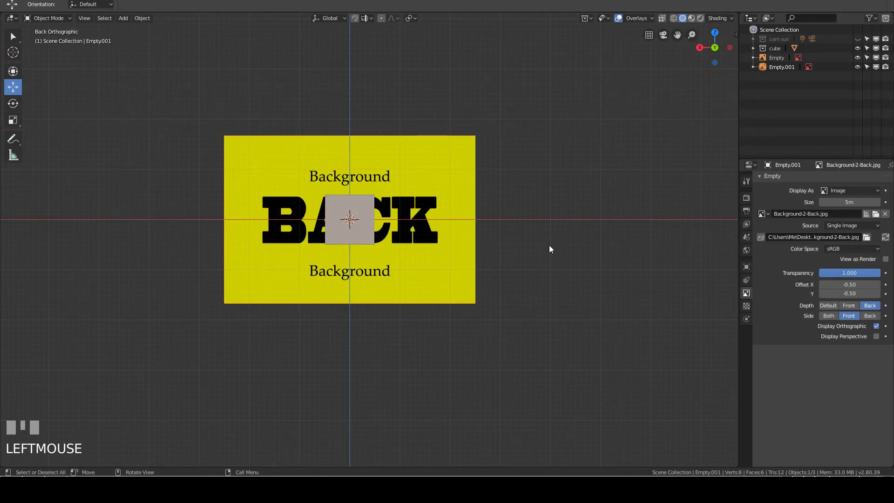
Switch to the right-side view of the cube.
key("KP_3")
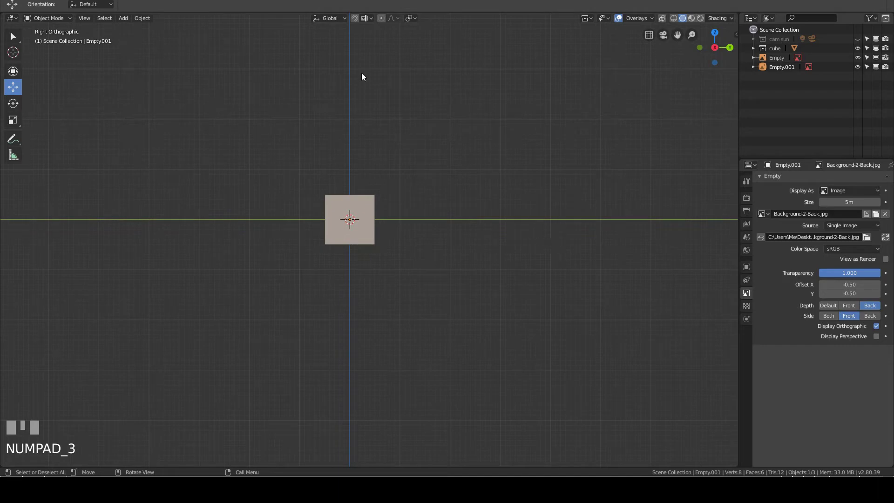
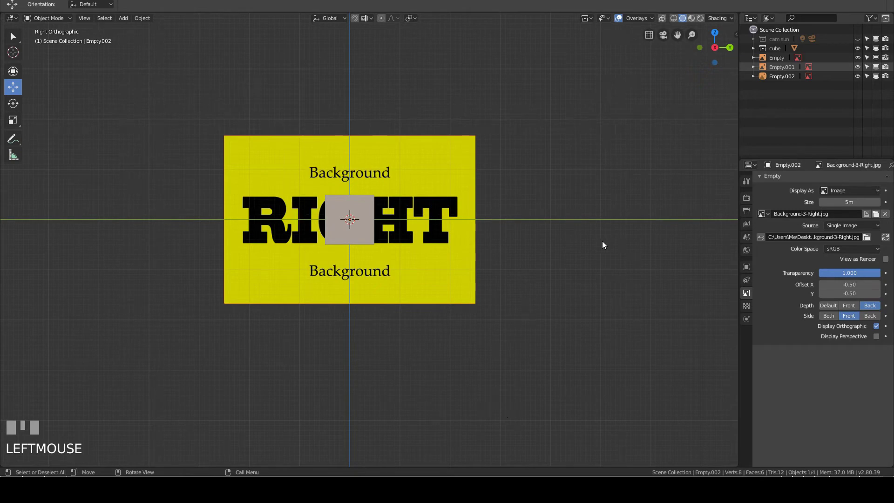
Switch to the top view looking straight down on the cube.
key("KP_7")
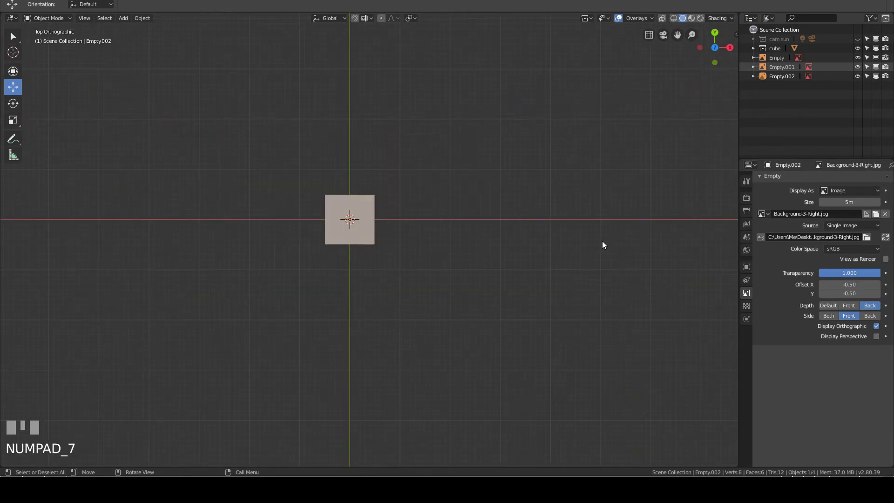
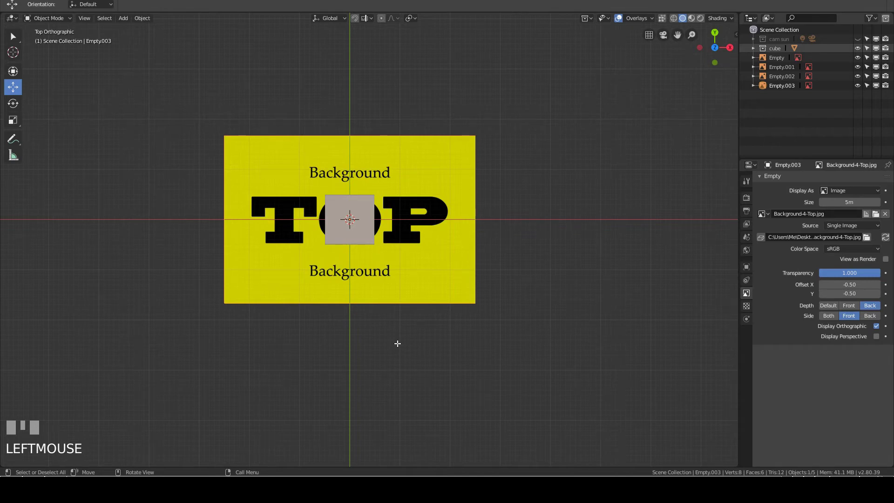
key("KP_1")
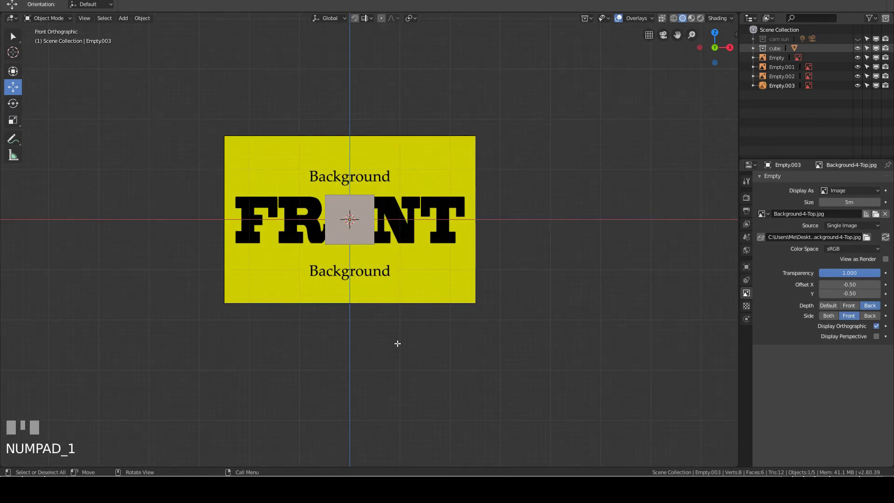
key("ctrl+KP_1")
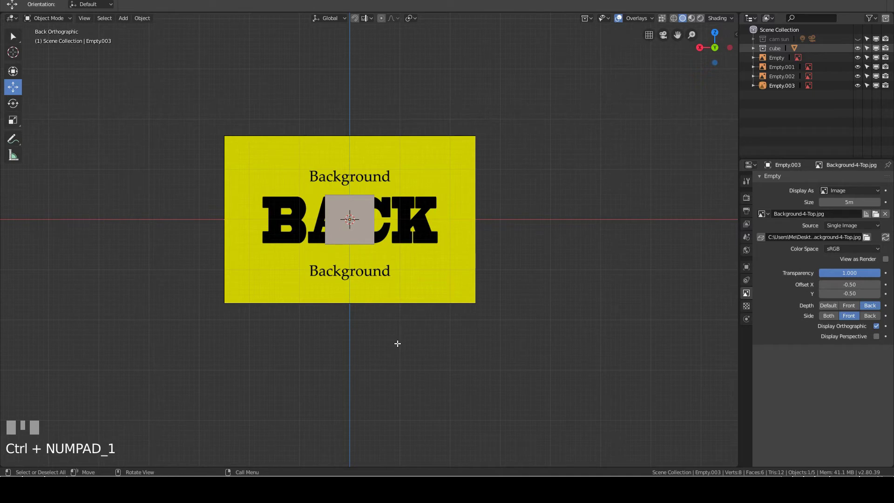
key("KP_3")
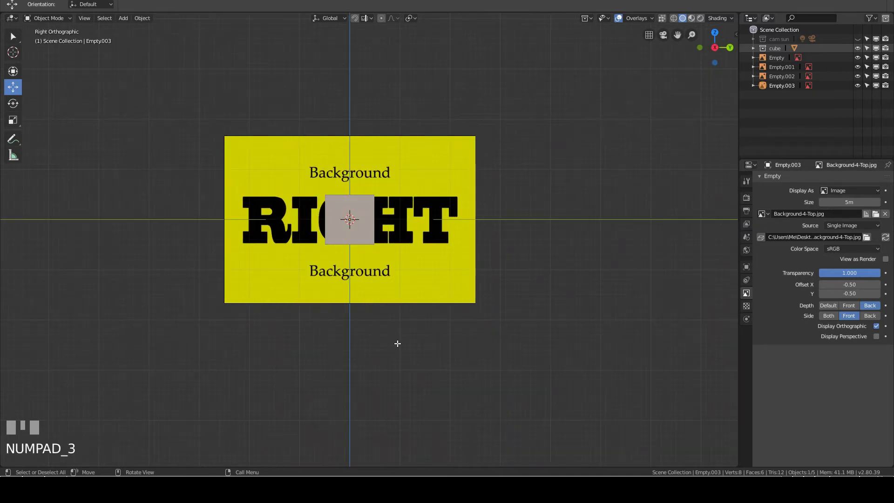
key("KP_7")
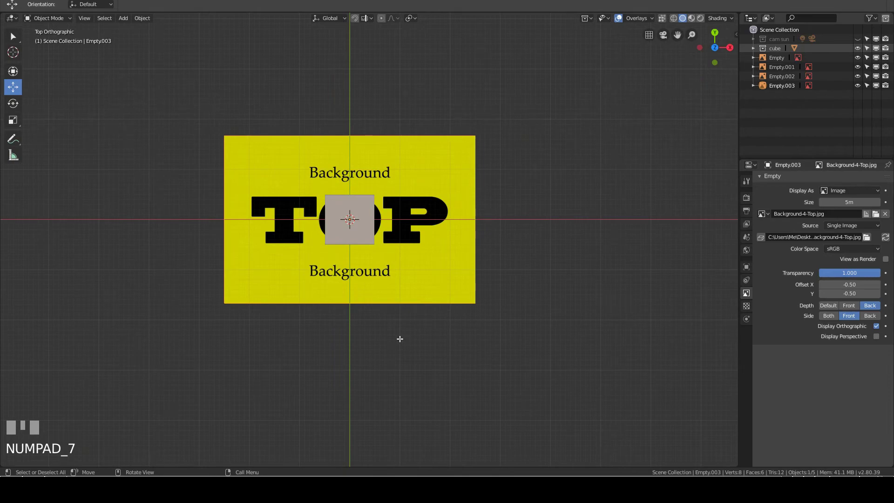
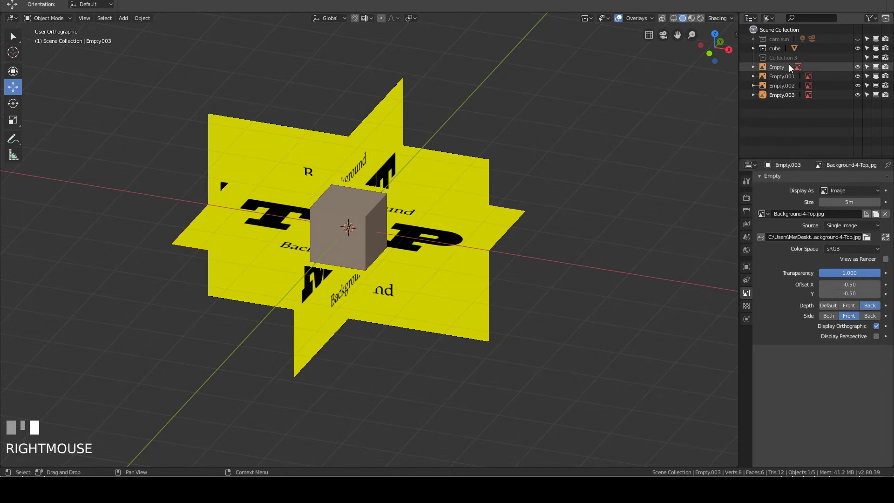
Select Empty through Empty.003 and move them into Collection 3 in the Outliner.
left_click(781, 72)
left_click(789, 83)
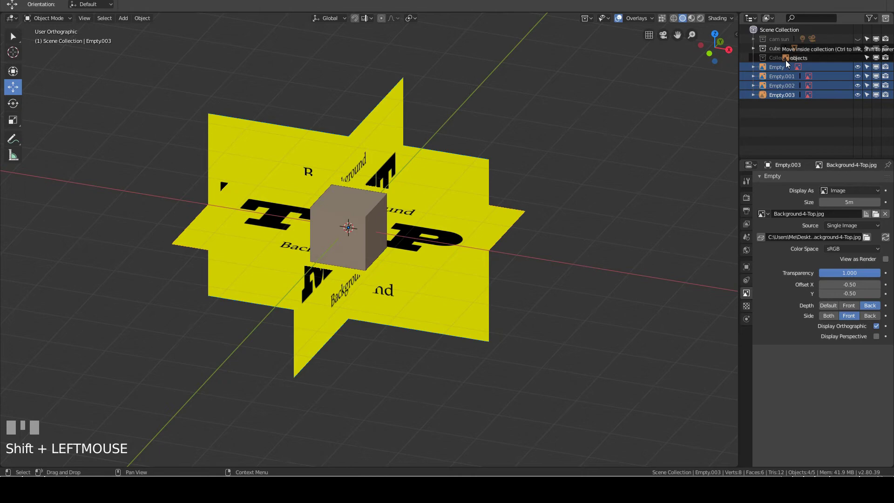
left_click(786, 65)
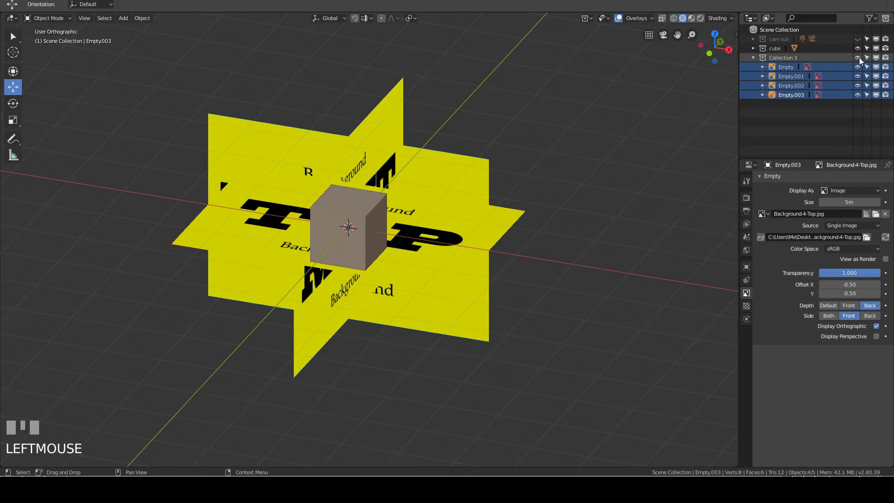
left_click_drag(862, 59, 656, 108)
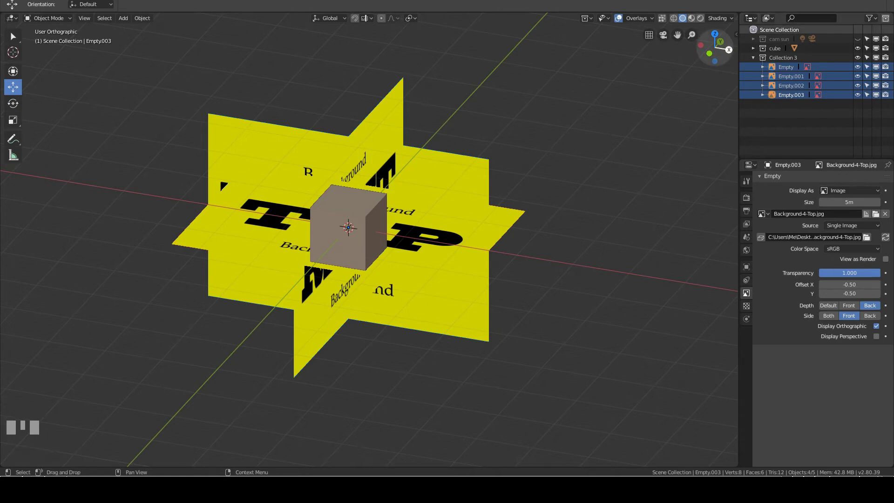
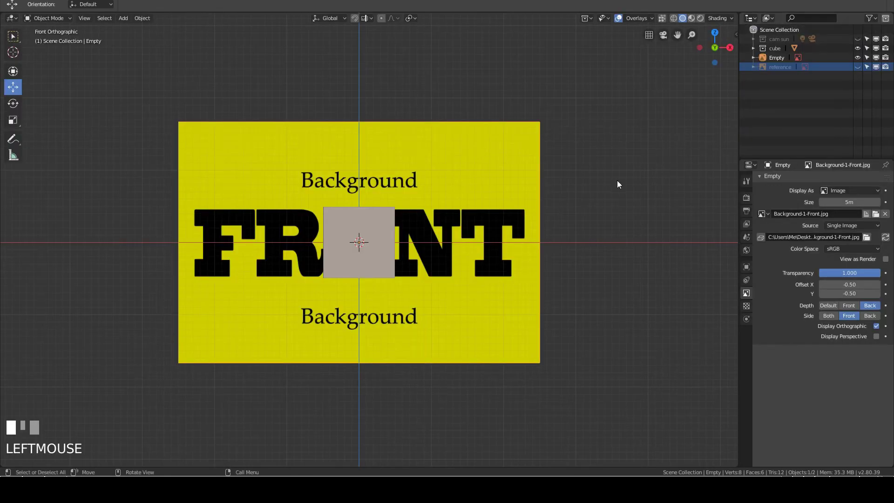
Orbit around the cube and show the blue reference image instead of the yellow background.
left_click_drag(478, 154, 472, 174)
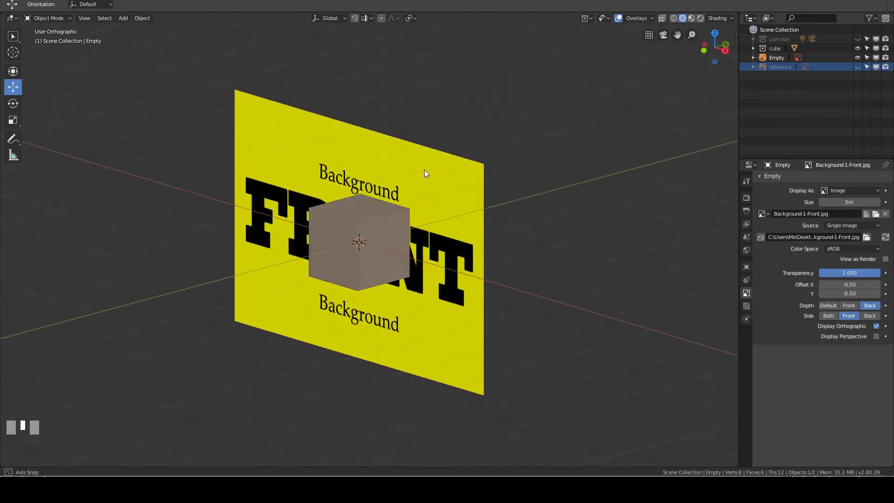
left_click_drag(454, 169, 321, 167)
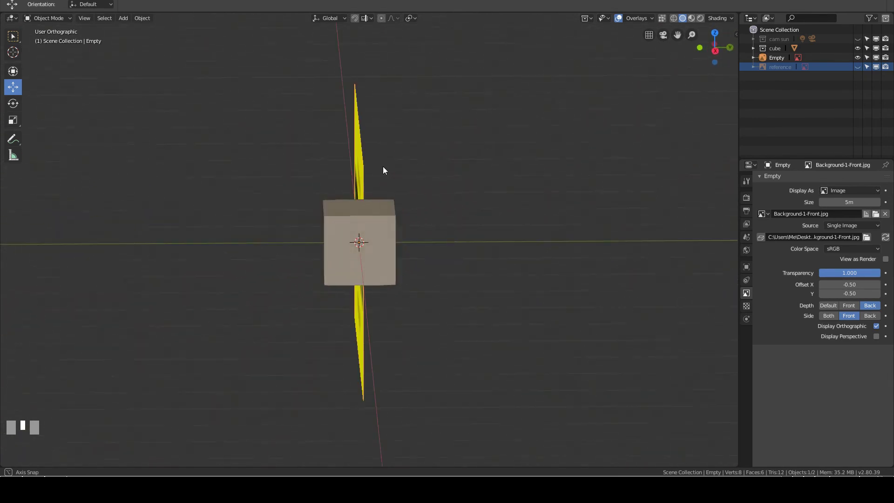
key("KP_1")
left_click_drag(432, 170, 861, 70)
left_click(861, 70)
Orbit to a three-quarter view and select the cube.
left_click_drag(856, 63, 475, 154)
scroll("down", 3)
left_click_drag(472, 155, 378, 219)
left_click(378, 219)
Enter Edit Mode on the cube's mesh.
key("Tab")
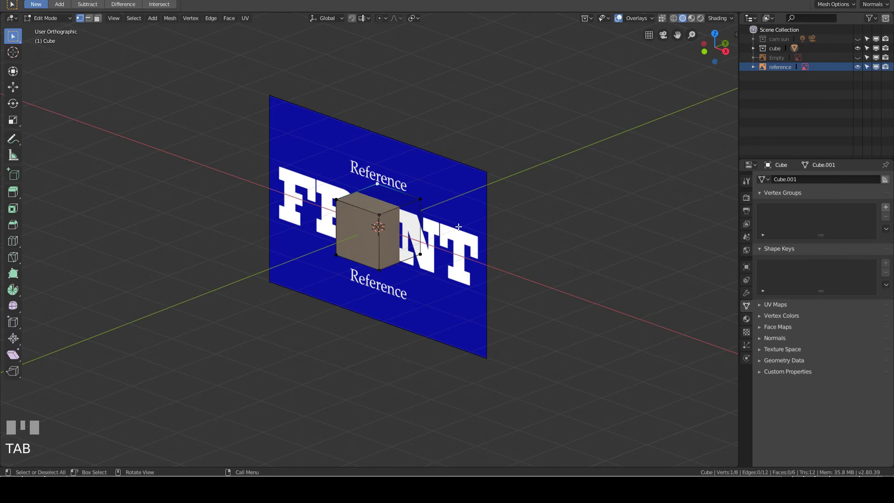
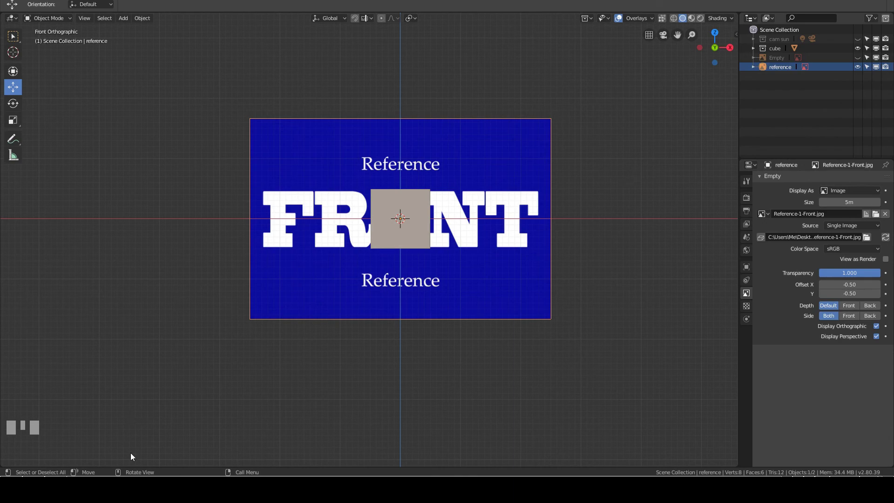
Preview the cube between the reference images in Rendered shading, then return to Solid.
middle_click(580, 172)
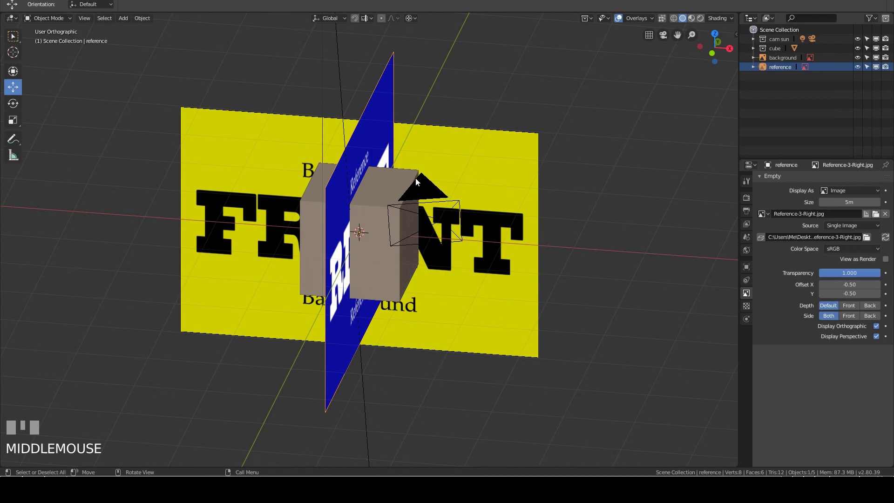
left_click_drag(365, 156, 700, 23)
left_click(700, 23)
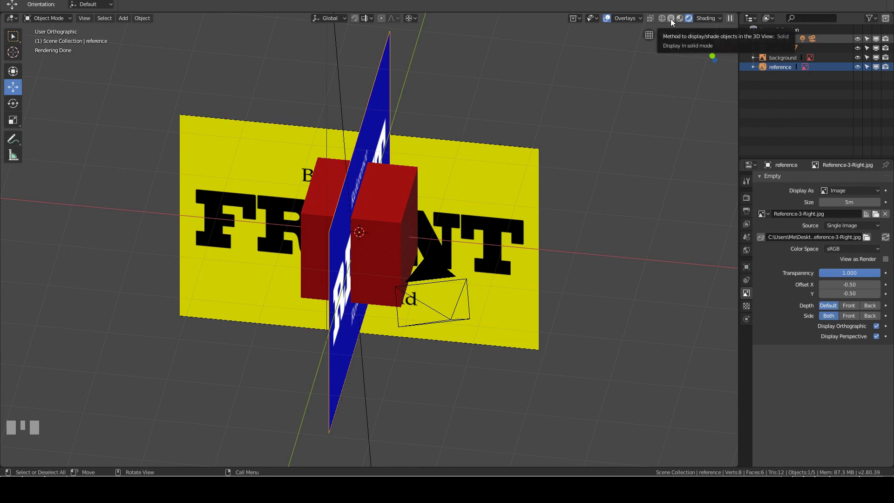
left_click(670, 23)
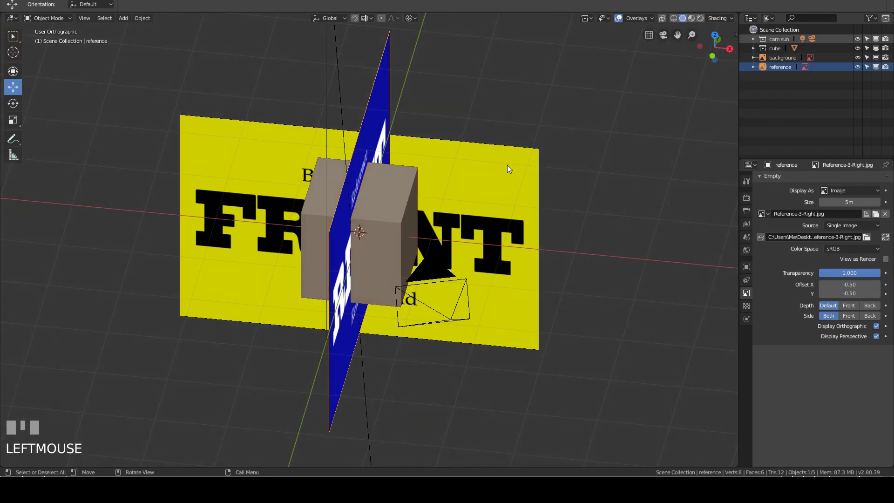
View through the camera and toggle Display Perspective on the RIGHT reference image.
key("KP_0")
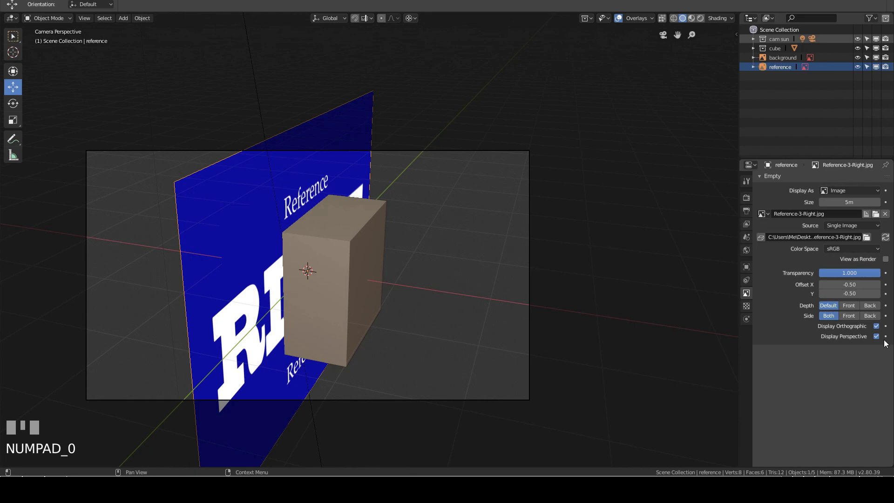
left_click(877, 342)
left_click(877, 340)
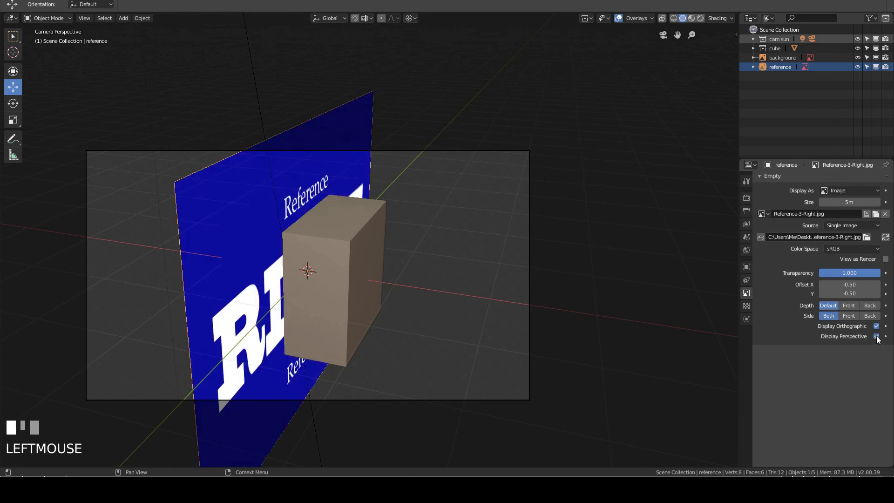
left_click(876, 340)
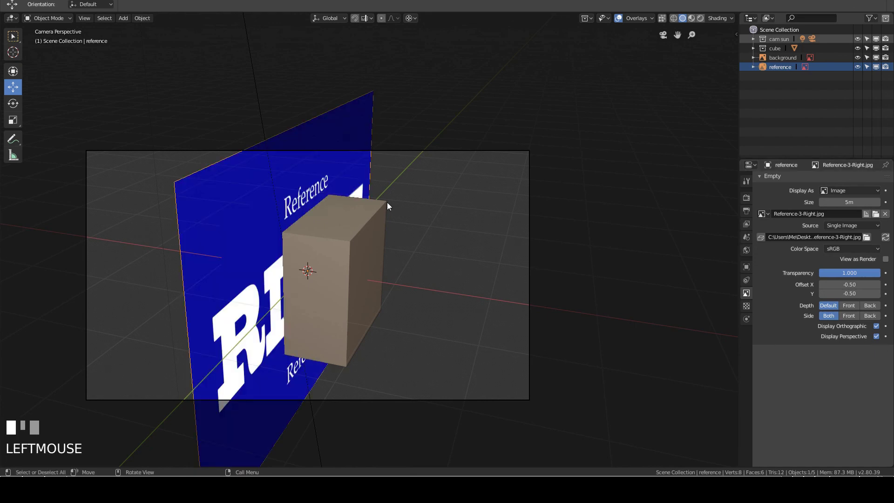